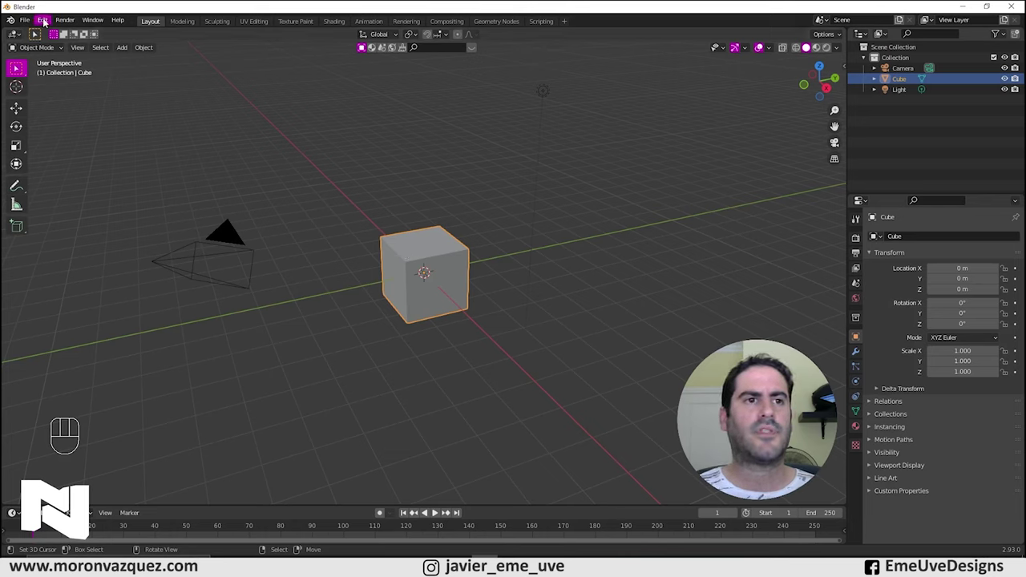
Reveal the Sketchfab panel in the viewport sidebar for logging in.
{"action": "left_click_drag", "start_coordinate": [47, 20], "coordinate": [73, 175]}
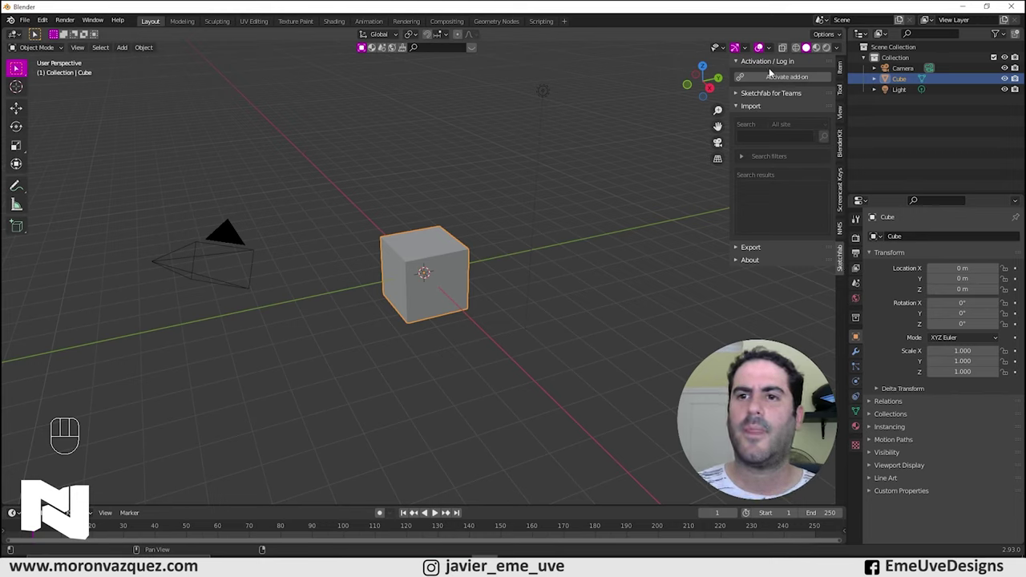
Select the default camera, cube and light together in the viewport.
{"action": "left_click_drag", "start_coordinate": [786, 81], "coordinate": [812, 78]}
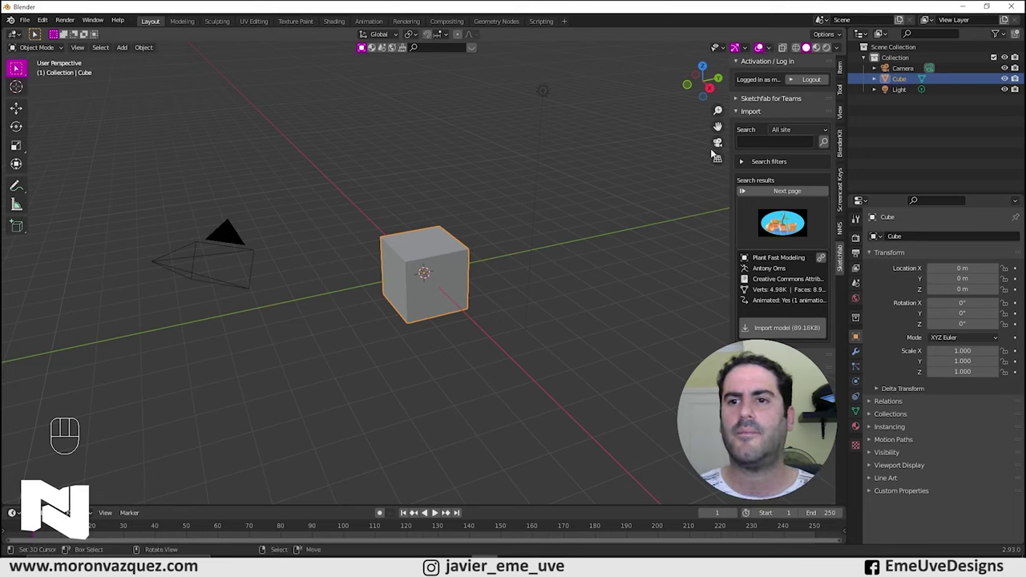
{"action": "left_click", "coordinate": [424, 192]}
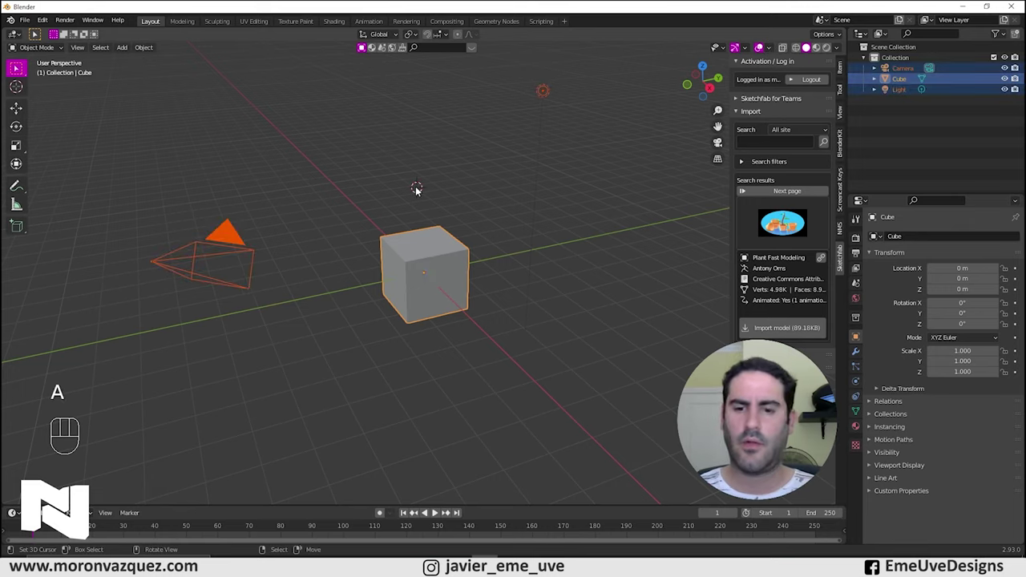
Delete the default objects and move to the next page of Sketchfab results.
{"action": "left_click", "coordinate": [431, 276]}
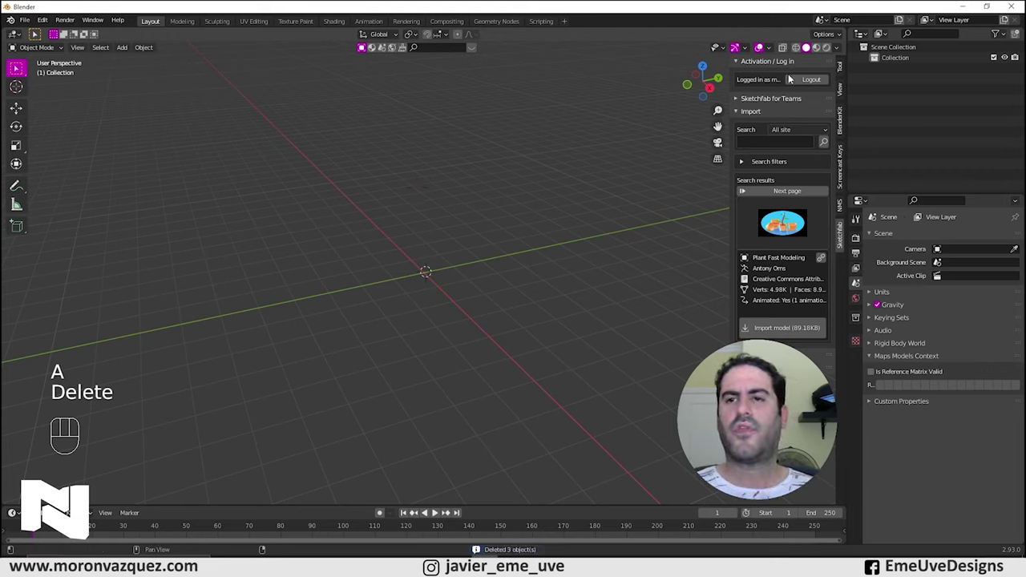
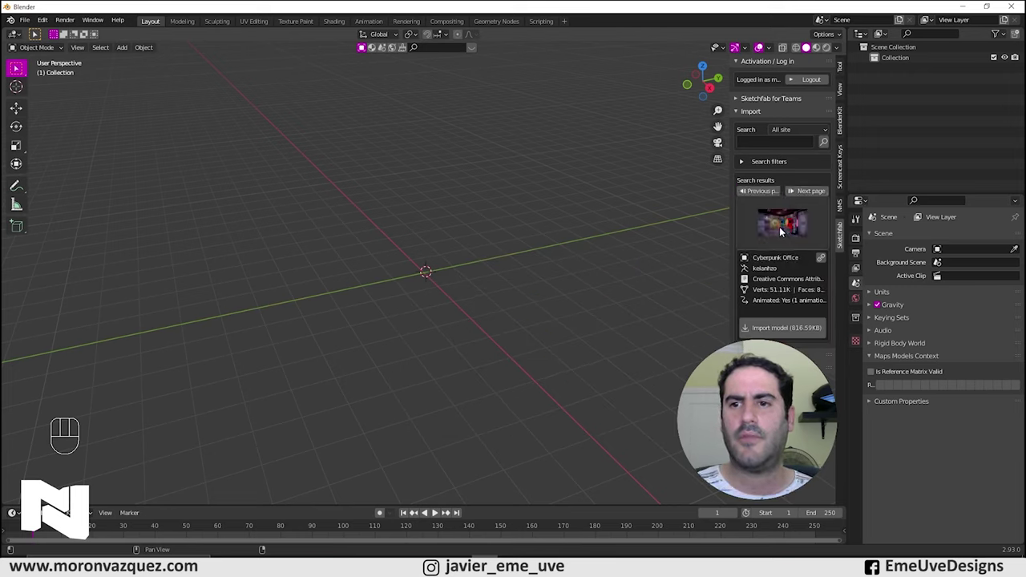
{"action": "left_click_drag", "start_coordinate": [785, 231], "coordinate": [781, 146]}
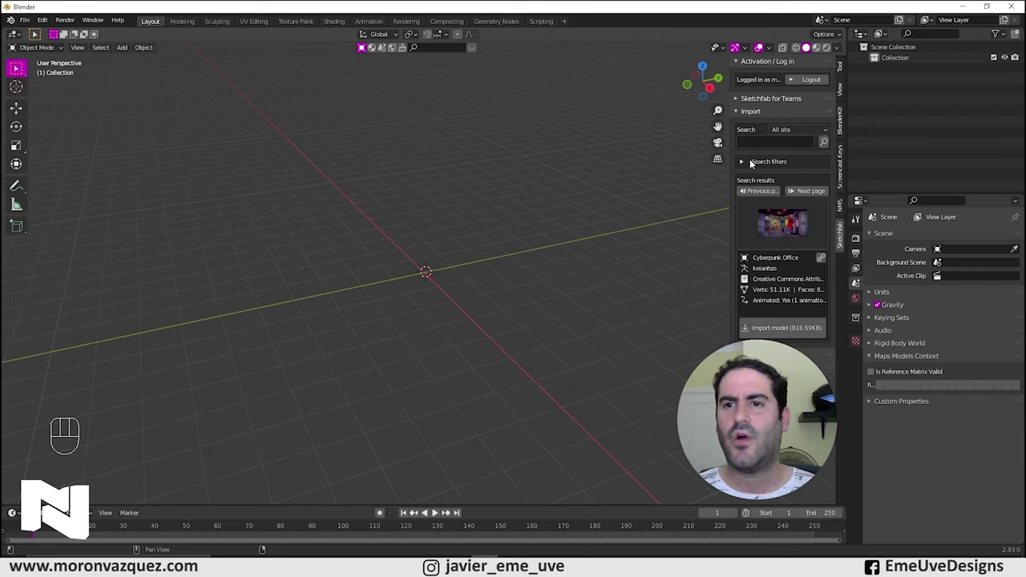
Filter Sketchfab results to the Cars & vehicles category, sorted by likes.
{"action": "left_click", "coordinate": [738, 168]}
{"action": "left_click", "coordinate": [745, 166]}
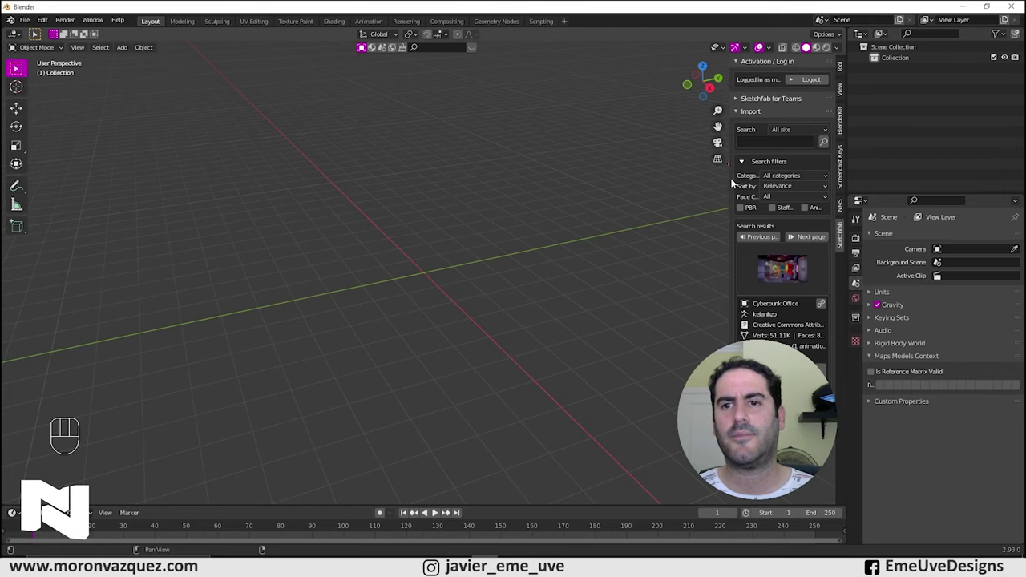
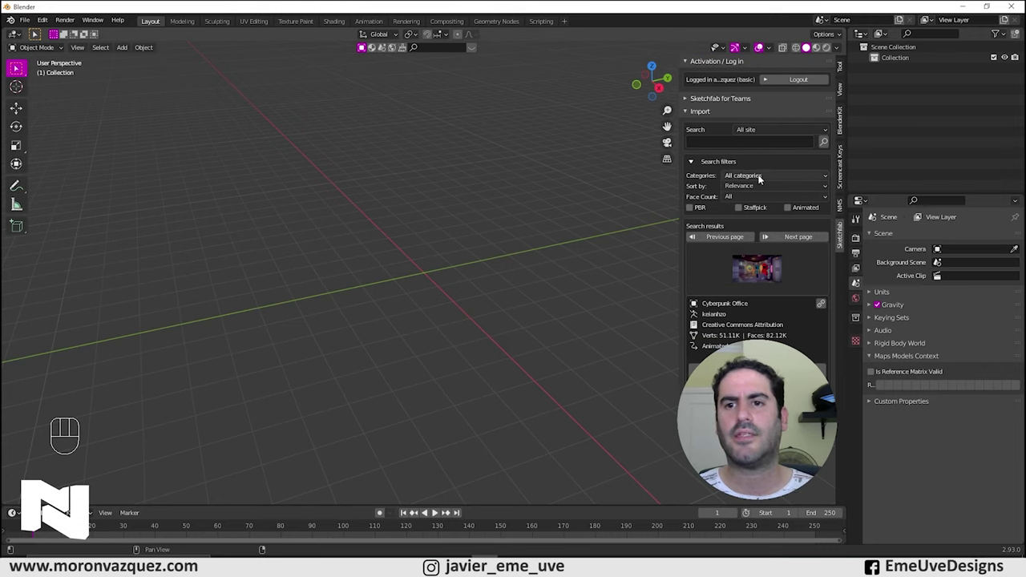
{"action": "left_click_drag", "start_coordinate": [776, 181], "coordinate": [747, 239]}
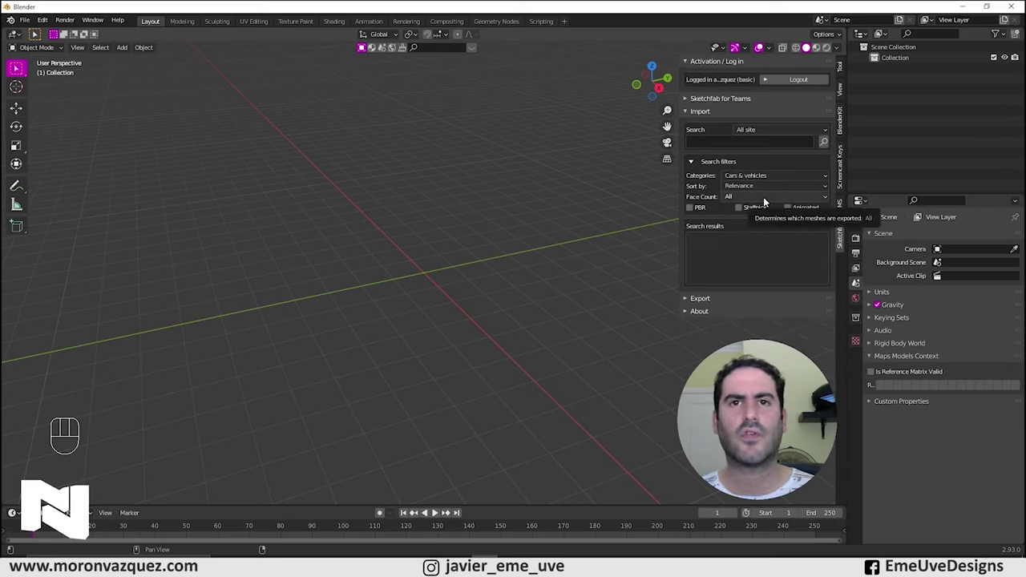
{"action": "left_click_drag", "start_coordinate": [757, 275], "coordinate": [735, 217]}
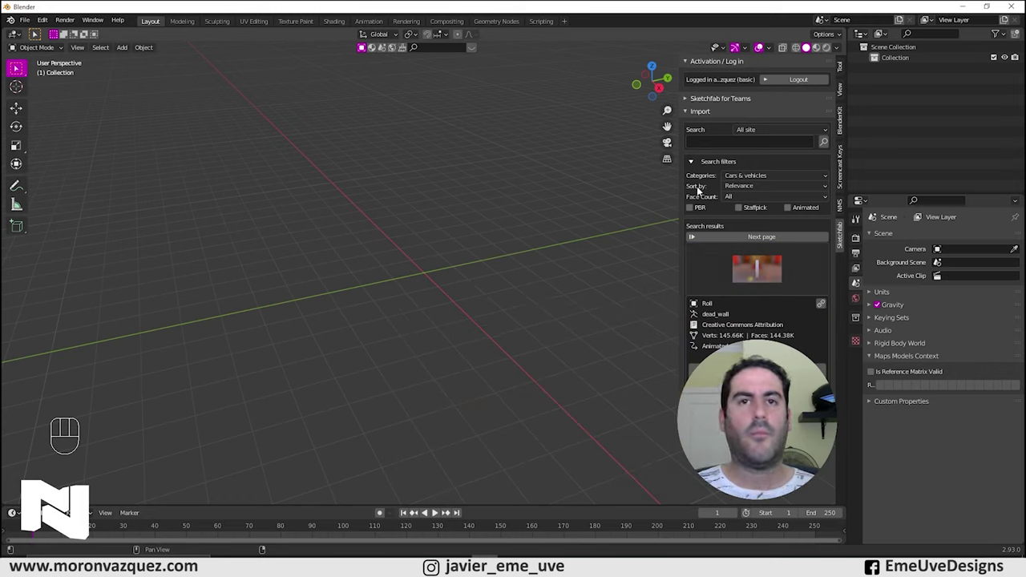
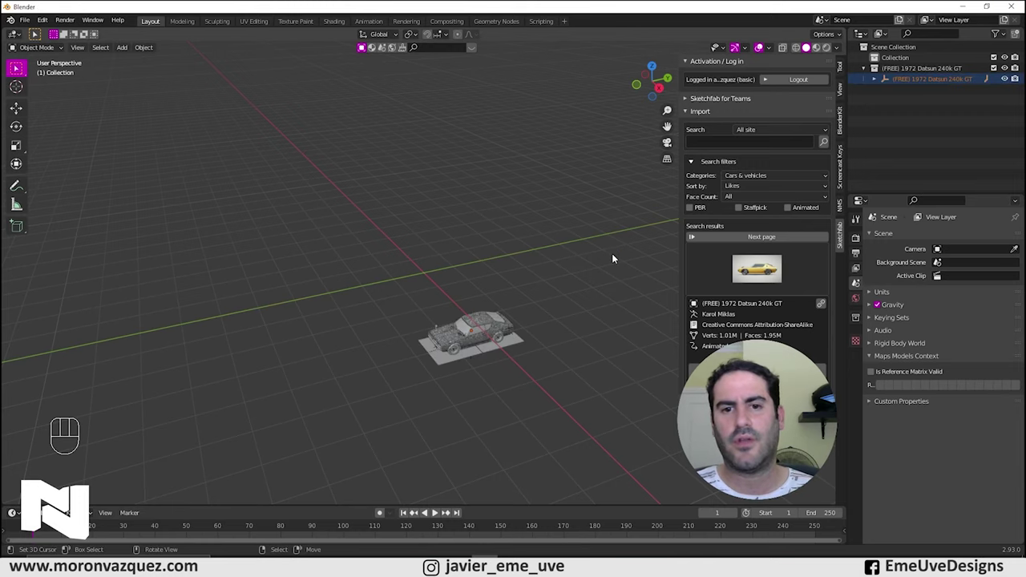
Place the Datsun at the world origin and frame its front in the viewport.
{"action": "left_click_drag", "start_coordinate": [537, 333], "coordinate": [602, 313]}
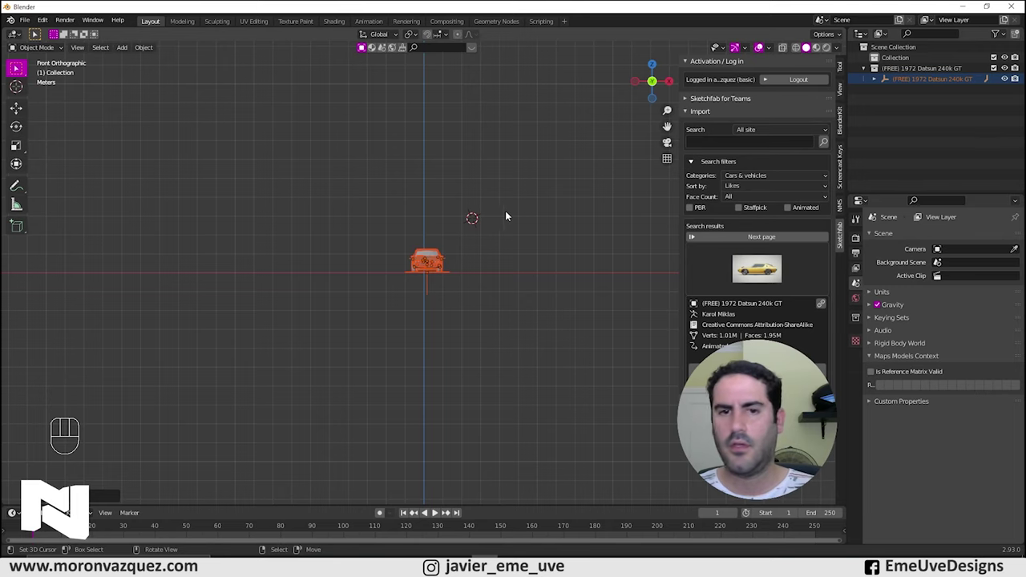
{"action": "left_click_drag", "start_coordinate": [518, 218], "coordinate": [495, 233]}
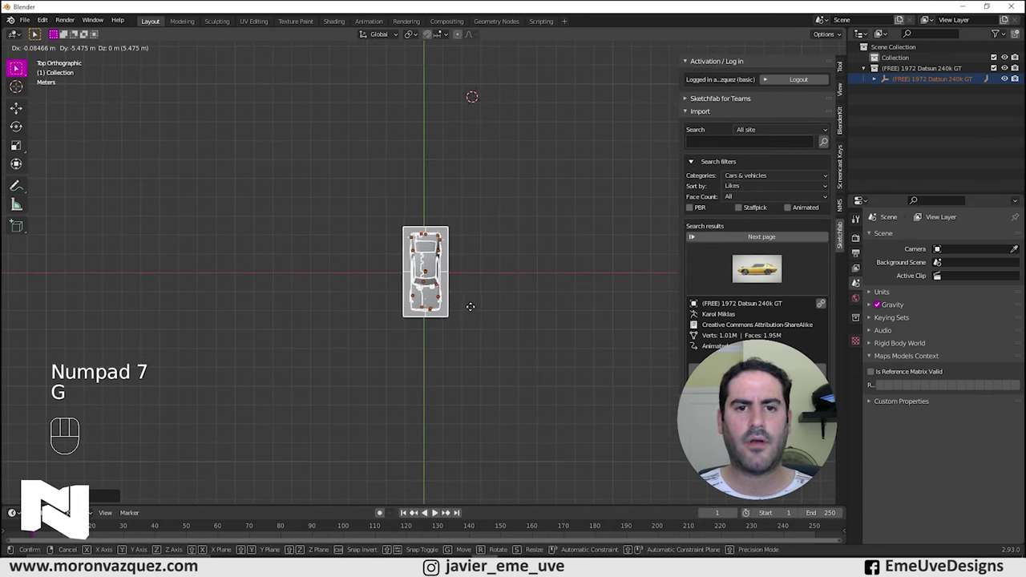
{"action": "left_click_drag", "start_coordinate": [518, 292], "coordinate": [459, 206]}
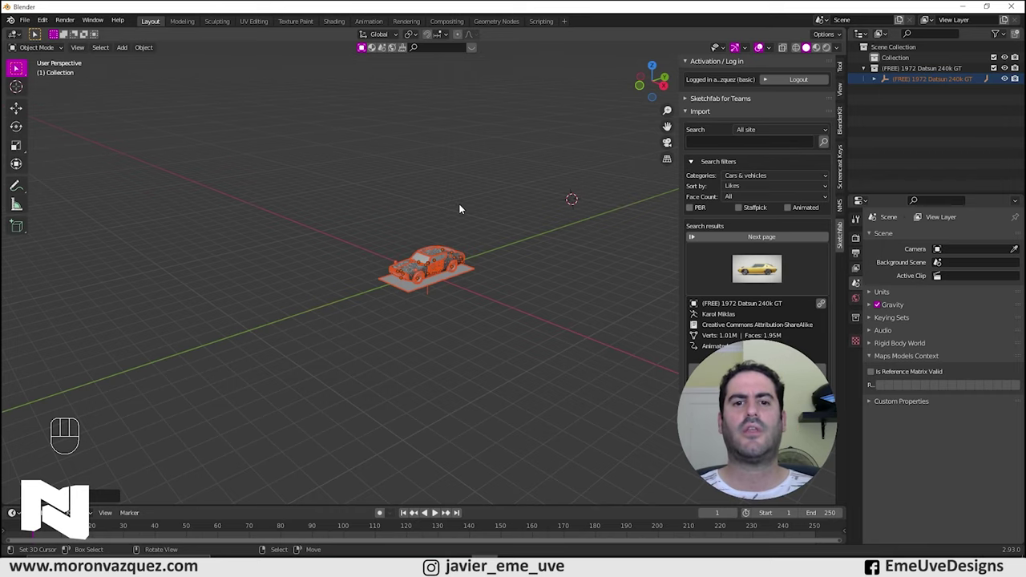
{"action": "left_click_drag", "start_coordinate": [462, 262], "coordinate": [468, 257]}
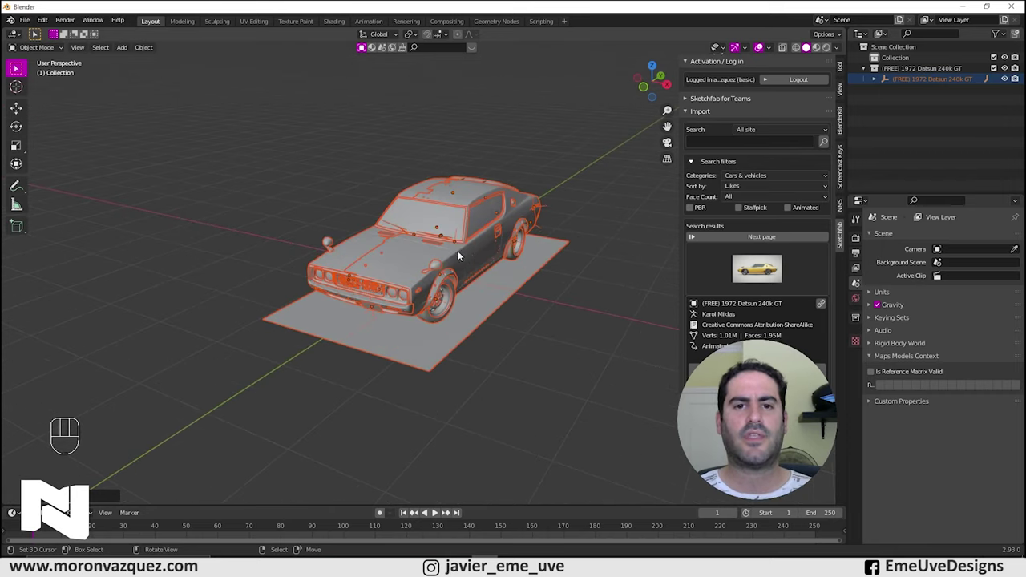
{"action": "left_click_drag", "start_coordinate": [491, 258], "coordinate": [495, 242]}
{"action": "middle_click", "coordinate": [487, 250]}
{"action": "middle_click", "coordinate": [477, 274]}
Hide the Sketchfab panel and orbit around to view the car's front.
{"action": "key", "text": "n"}
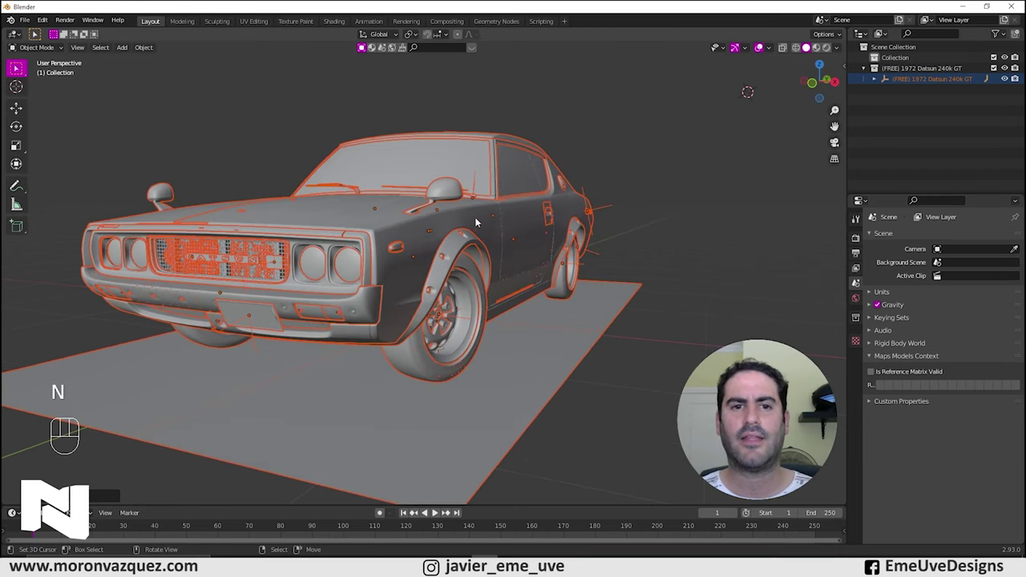
{"action": "middle_click", "coordinate": [562, 267]}
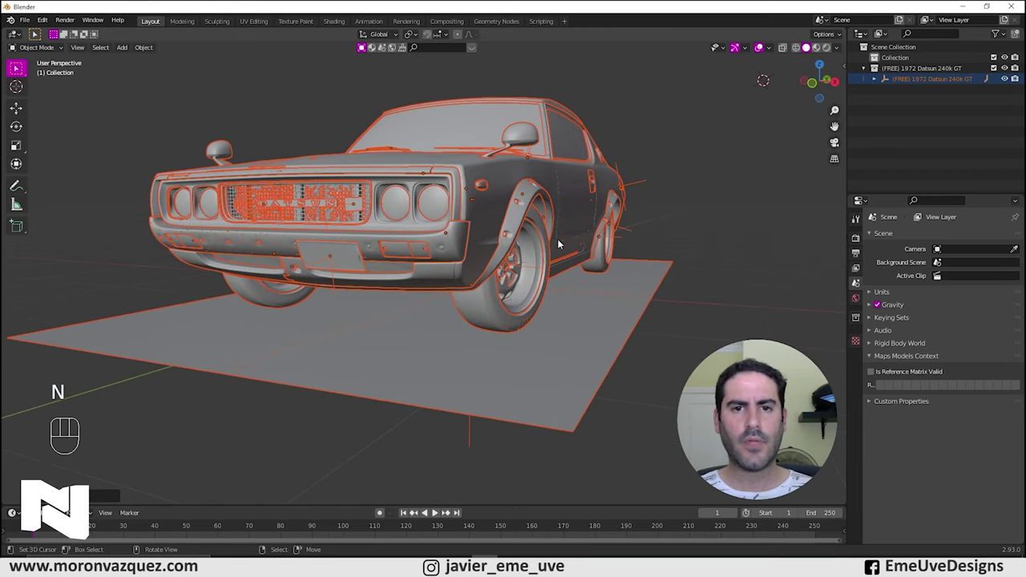
{"action": "left_click_drag", "start_coordinate": [533, 230], "coordinate": [538, 240]}
{"action": "middle_click", "coordinate": [539, 240]}
{"action": "middle_click", "coordinate": [557, 248]}
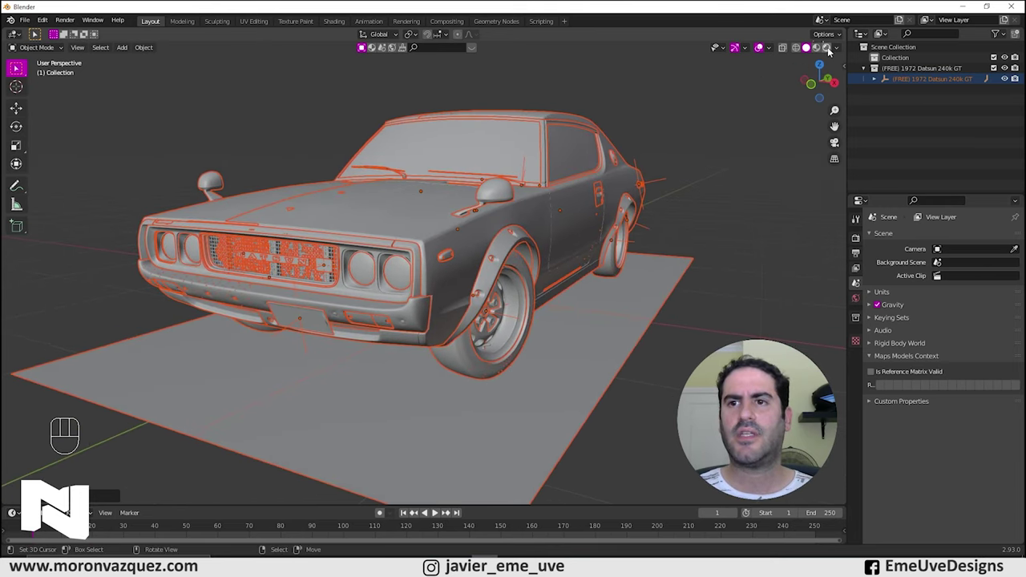
Switch viewport shading to Material Preview so the Datsun shows its textures.
{"action": "left_click", "coordinate": [830, 53]}
{"action": "left_click", "coordinate": [769, 110]}
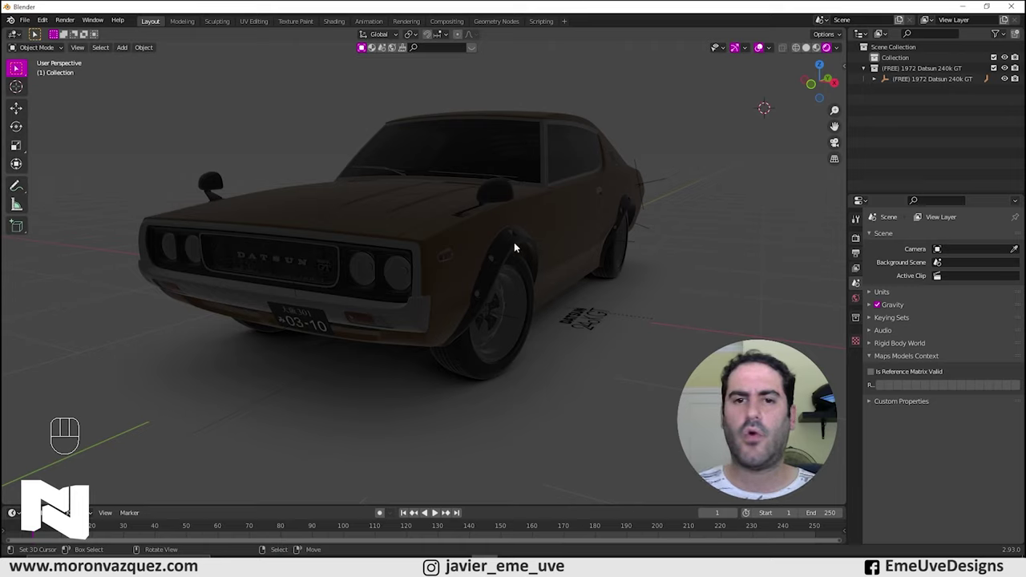
Add an area light and move it above the car.
{"action": "key", "text": "shift+a"}
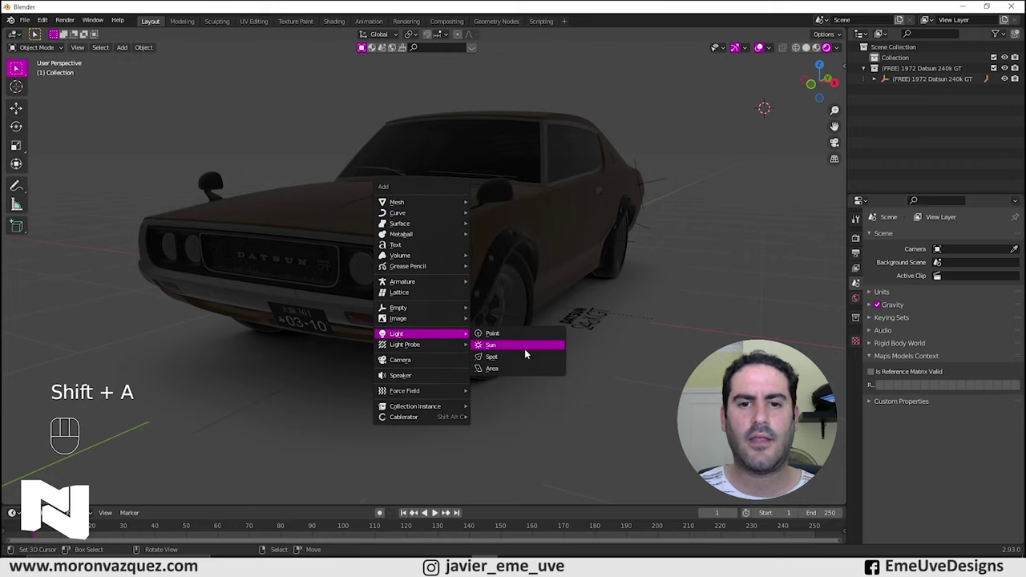
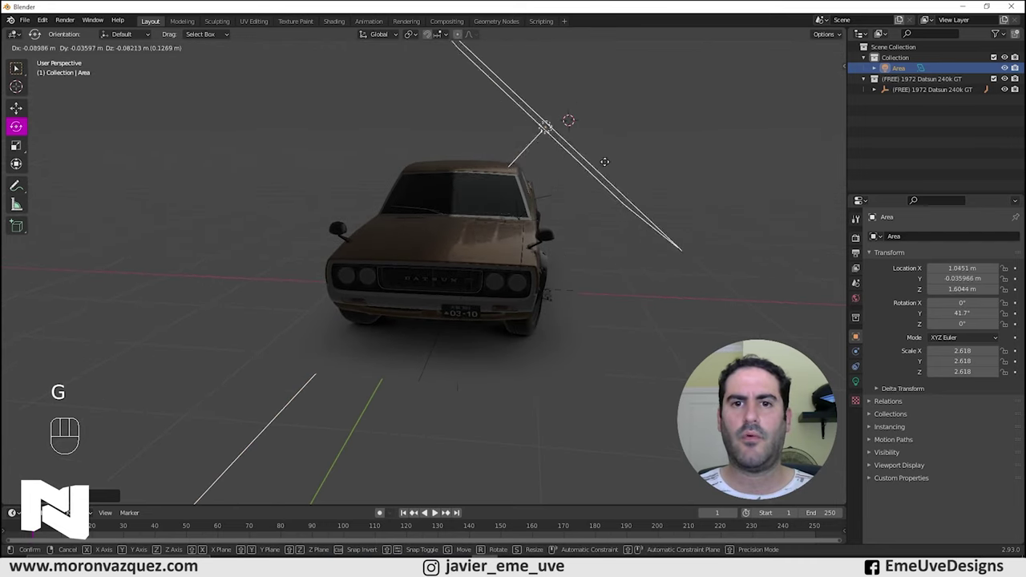
{"action": "left_click_drag", "start_coordinate": [680, 196], "coordinate": [658, 199]}
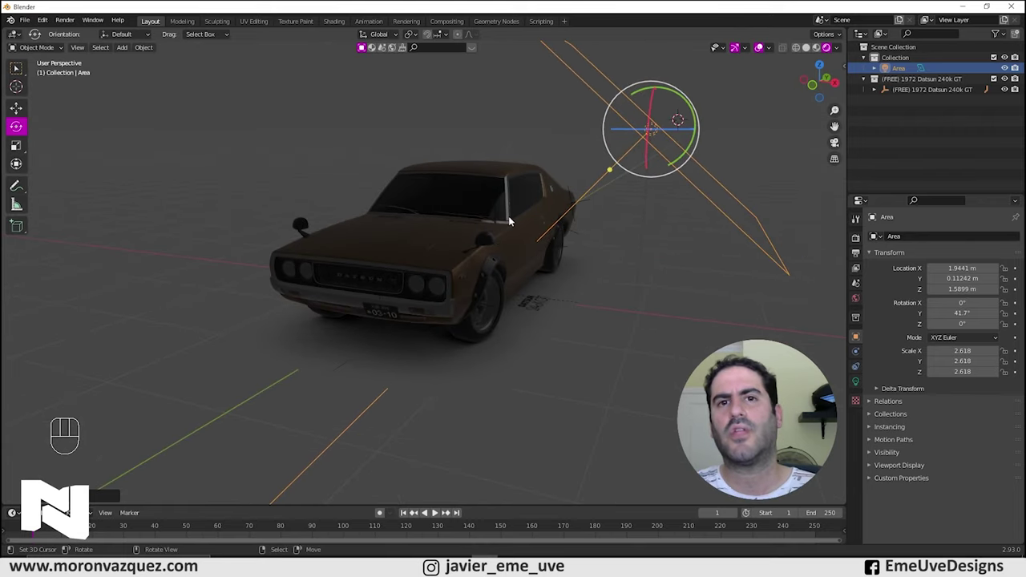
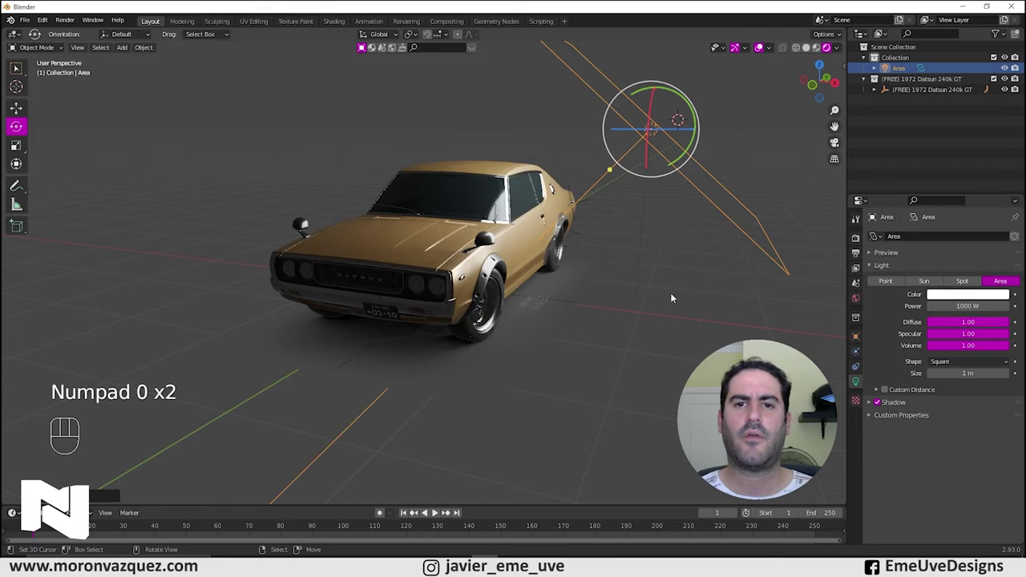
Frame the brightly lit car's side and bring up the World properties.
{"action": "left_click_drag", "start_coordinate": [605, 263], "coordinate": [591, 269]}
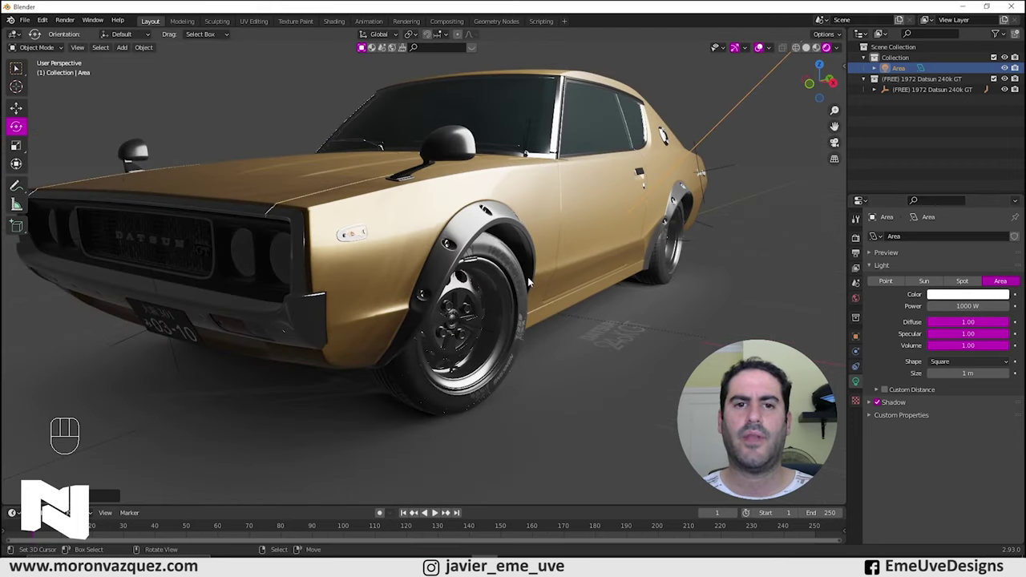
{"action": "middle_click", "coordinate": [532, 245]}
{"action": "left_click_drag", "start_coordinate": [532, 247], "coordinate": [526, 267]}
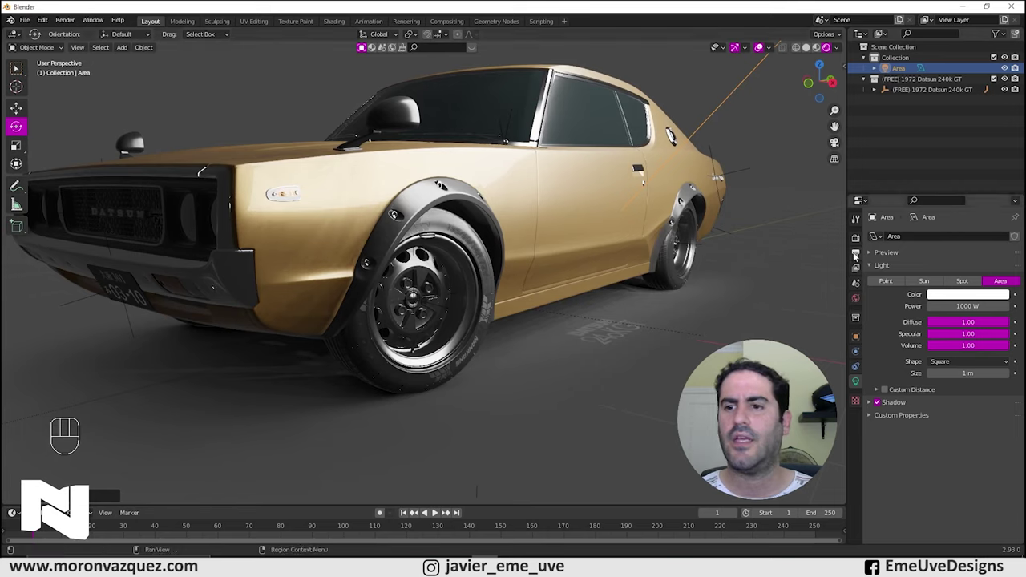
{"action": "left_click", "coordinate": [857, 308]}
Set the world background colour to black with V value 0.
{"action": "left_click", "coordinate": [969, 309]}
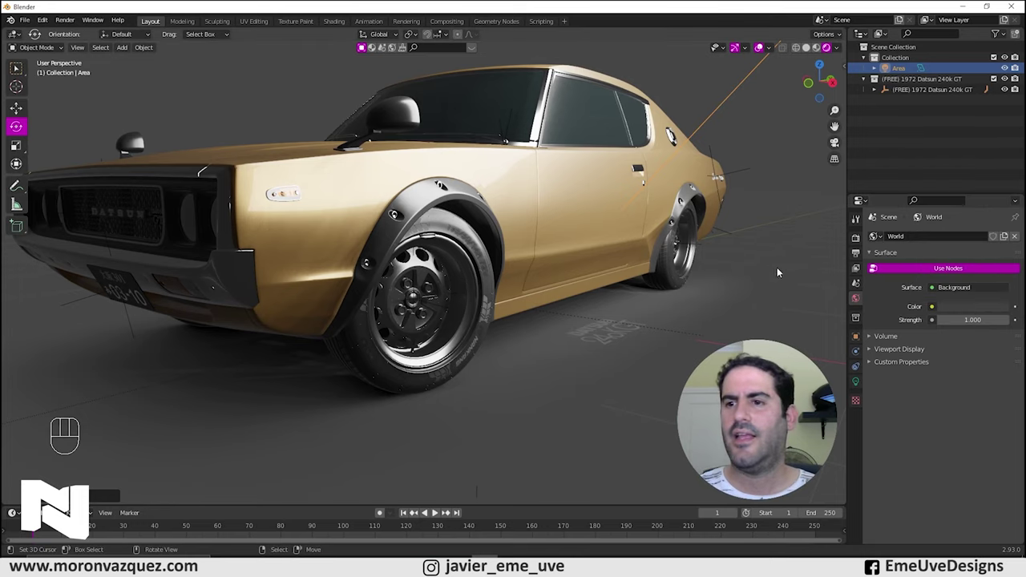
{"action": "left_click", "coordinate": [983, 315]}
{"action": "left_click_drag", "start_coordinate": [979, 312], "coordinate": [995, 241]}
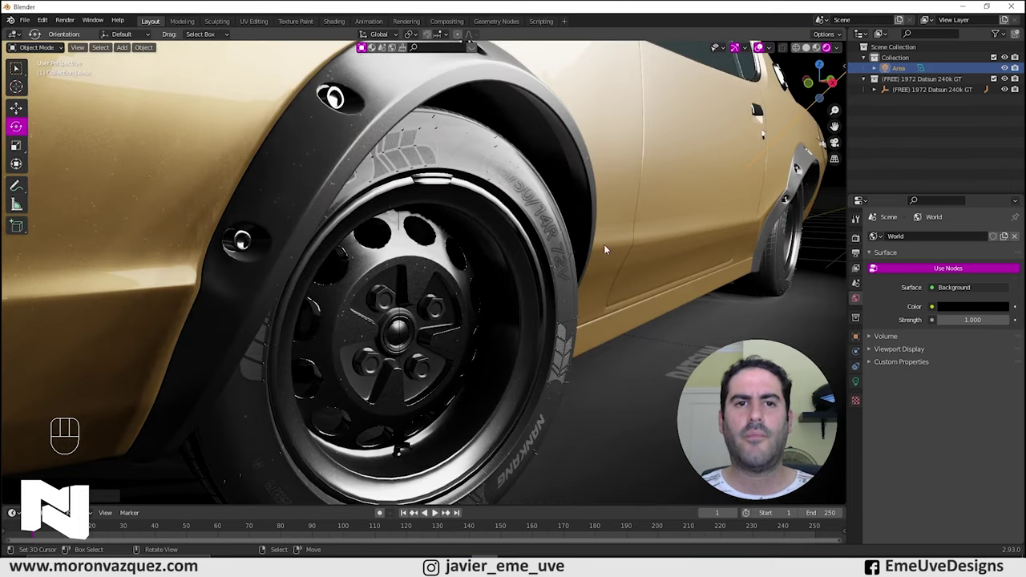
{"action": "left_click_drag", "start_coordinate": [607, 265], "coordinate": [602, 257]}
Enable Ambient Occlusion and Screen Space Reflections in Eevee, then frame the whole car.
{"action": "left_click", "coordinate": [861, 245]}
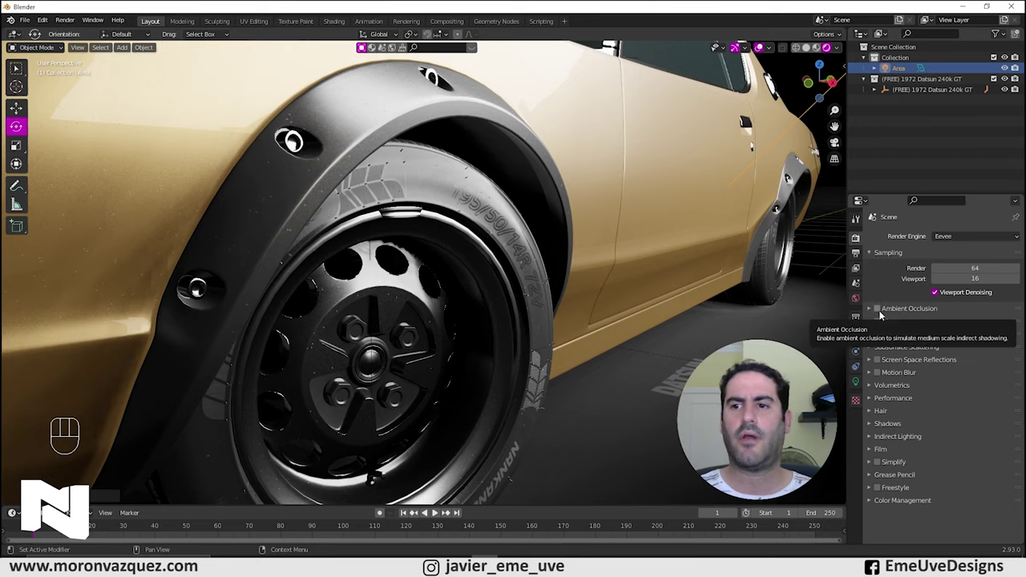
{"action": "left_click", "coordinate": [881, 311]}
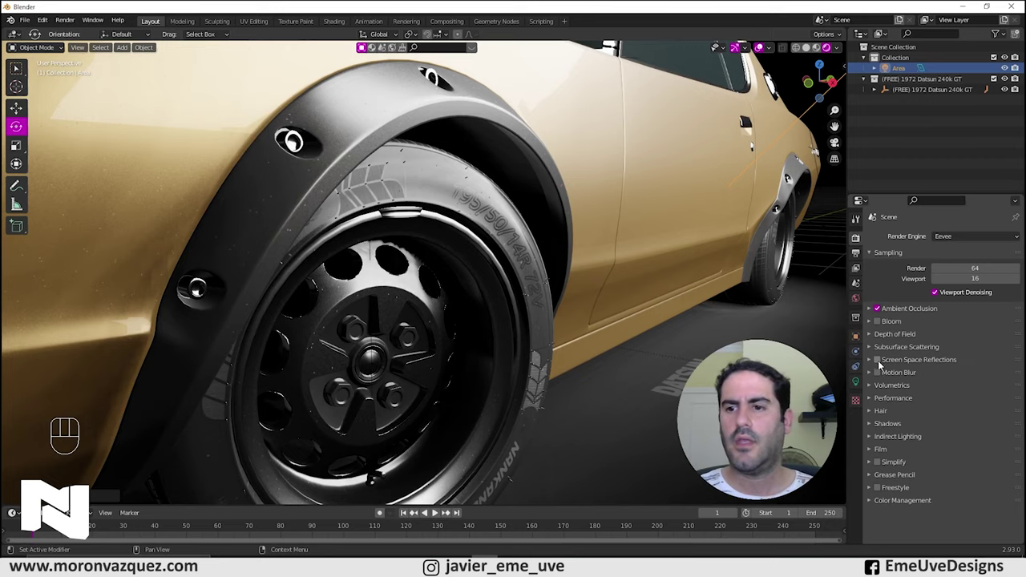
{"action": "left_click", "coordinate": [884, 363]}
{"action": "middle_click", "coordinate": [506, 296]}
{"action": "left_click_drag", "start_coordinate": [498, 265], "coordinate": [509, 264]}
{"action": "middle_click", "coordinate": [566, 211]}
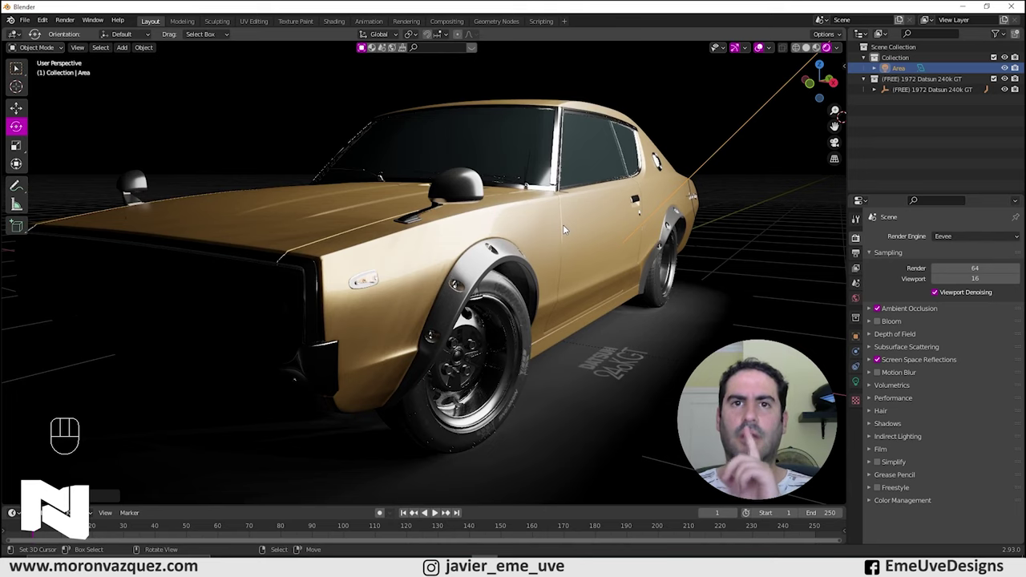
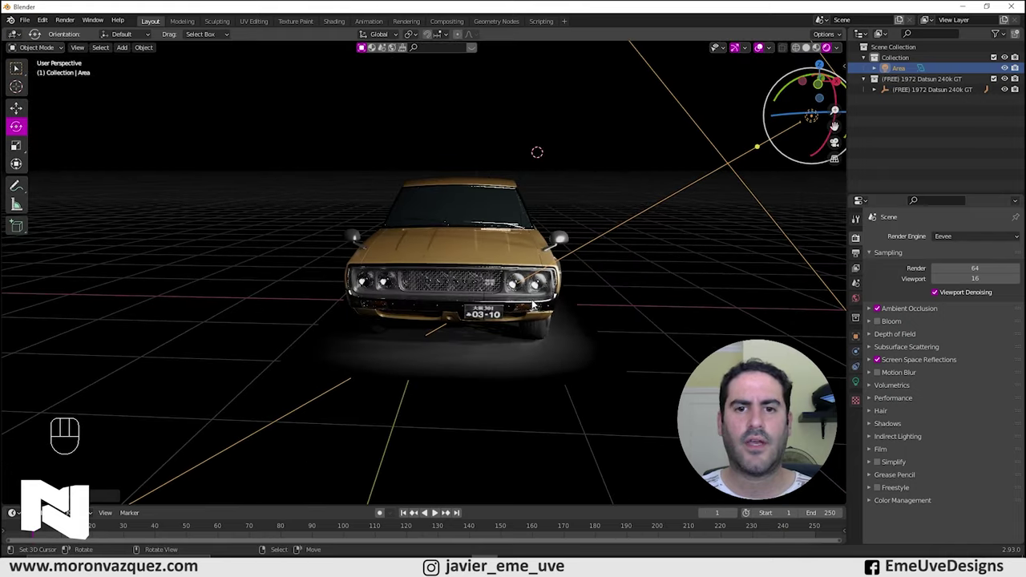
{"action": "left_click_drag", "start_coordinate": [583, 308], "coordinate": [571, 293]}
{"action": "left_click_drag", "start_coordinate": [628, 289], "coordinate": [521, 287]}
{"action": "middle_click", "coordinate": [506, 282]}
{"action": "left_click_drag", "start_coordinate": [494, 256], "coordinate": [506, 254]}
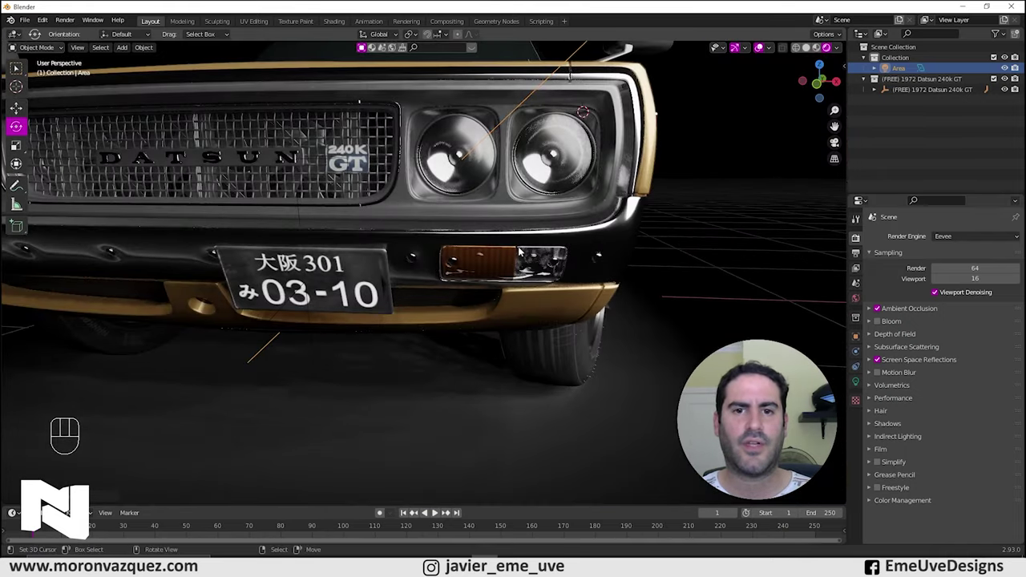
{"action": "left_click_drag", "start_coordinate": [563, 232], "coordinate": [548, 245]}
{"action": "left_click", "coordinate": [542, 245]}
{"action": "middle_click", "coordinate": [528, 247]}
{"action": "left_click_drag", "start_coordinate": [457, 236], "coordinate": [506, 205]}
{"action": "left_click_drag", "start_coordinate": [552, 275], "coordinate": [486, 230]}
{"action": "left_click_drag", "start_coordinate": [486, 230], "coordinate": [378, 257]}
{"action": "left_click_drag", "start_coordinate": [378, 188], "coordinate": [400, 169]}
{"action": "left_click_drag", "start_coordinate": [402, 166], "coordinate": [402, 325]}
{"action": "middle_click", "coordinate": [414, 279]}
{"action": "left_click_drag", "start_coordinate": [508, 255], "coordinate": [523, 256]}
{"action": "left_click_drag", "start_coordinate": [517, 262], "coordinate": [473, 283]}
{"action": "middle_click", "coordinate": [477, 278]}
{"action": "left_click_drag", "start_coordinate": [471, 277], "coordinate": [503, 279]}
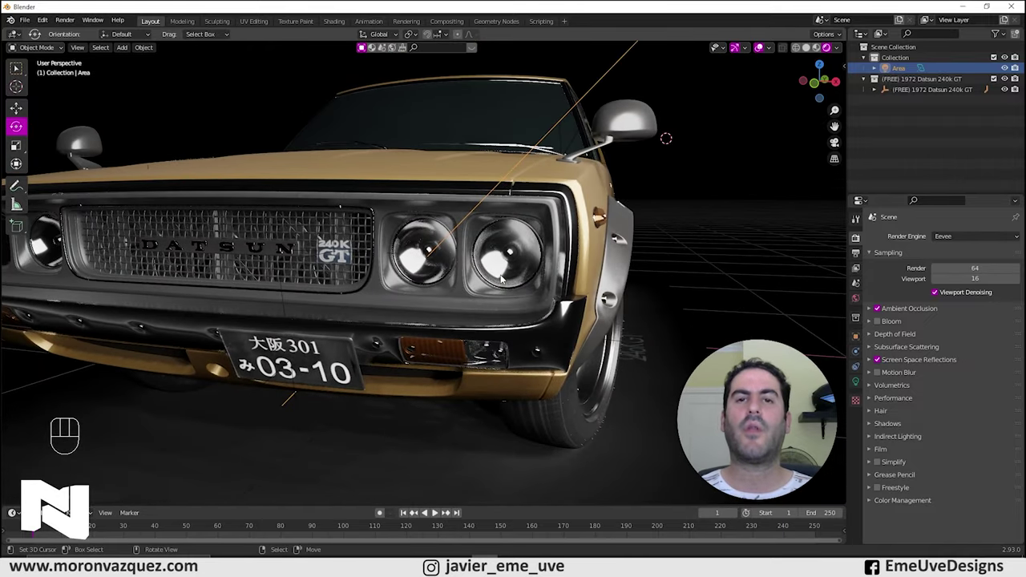